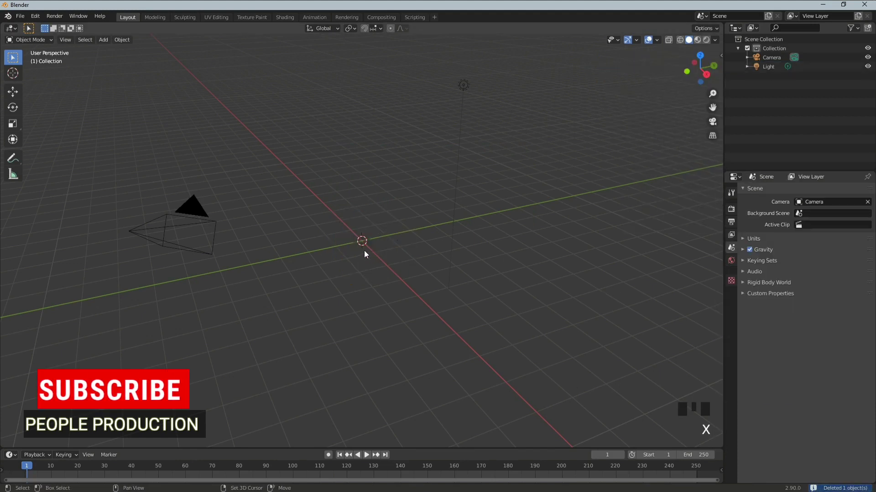
# - Add a plane and scale it up to 44 as the ground
pyautogui.press('shift+a')
pyautogui.press('s')
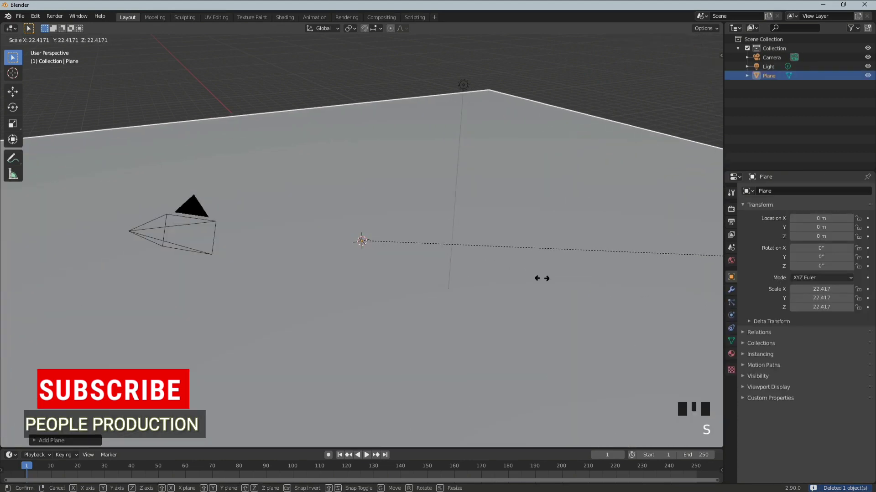
pyautogui.scroll(-3)
pyautogui.moveTo(404, 290); pyautogui.dragTo(384, 295)
pyautogui.middleClick(384, 295)
# - Add a 16-segment, 8-ring UV sphere, subdivide and shade it smooth, and raise it along Z
pyautogui.press('shift+a')
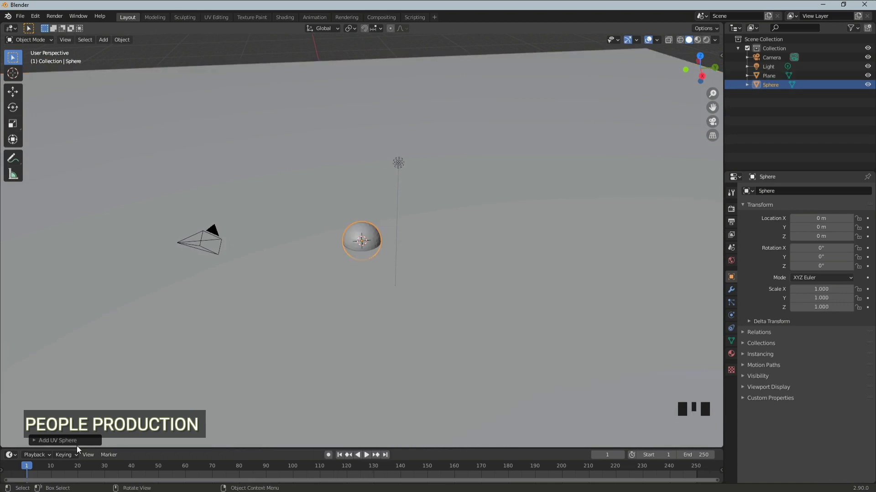
pyautogui.moveTo(35, 443); pyautogui.dragTo(375, 242)
pyautogui.click(370, 238)
pyautogui.press('g')
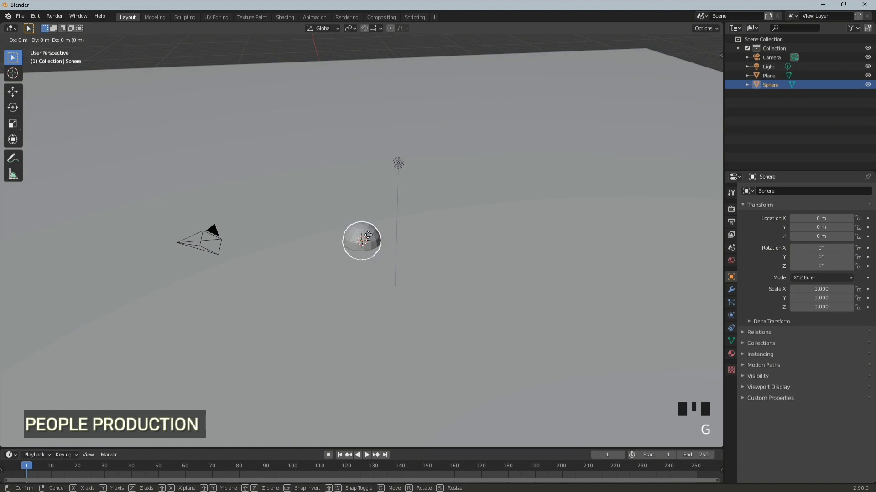
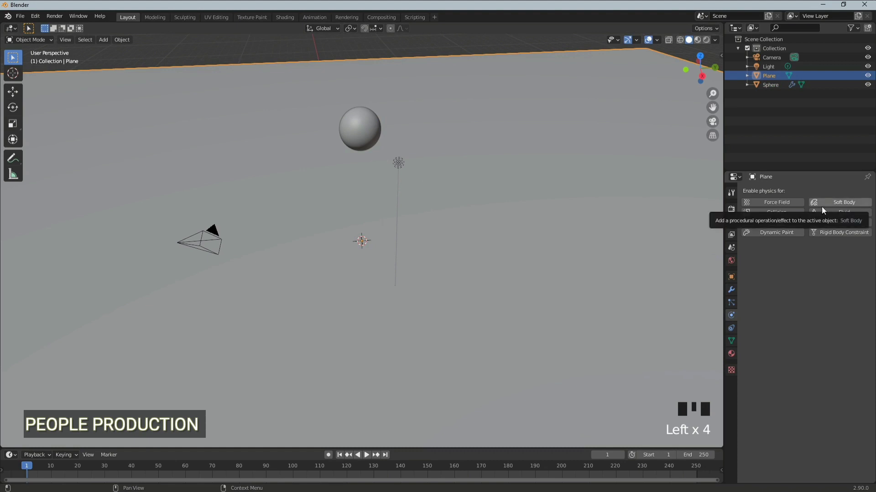
# - Make the plane a Collision surface and the sphere a Soft Body with Goal off, then play the fall
pyautogui.moveTo(788, 213); pyautogui.dragTo(663, 359)
pyautogui.click(359, 134)
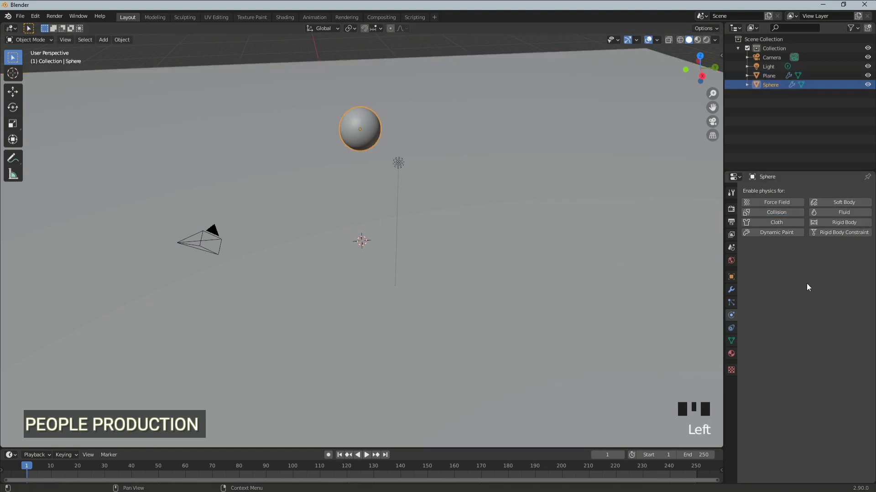
pyautogui.moveTo(858, 205); pyautogui.dragTo(757, 309)
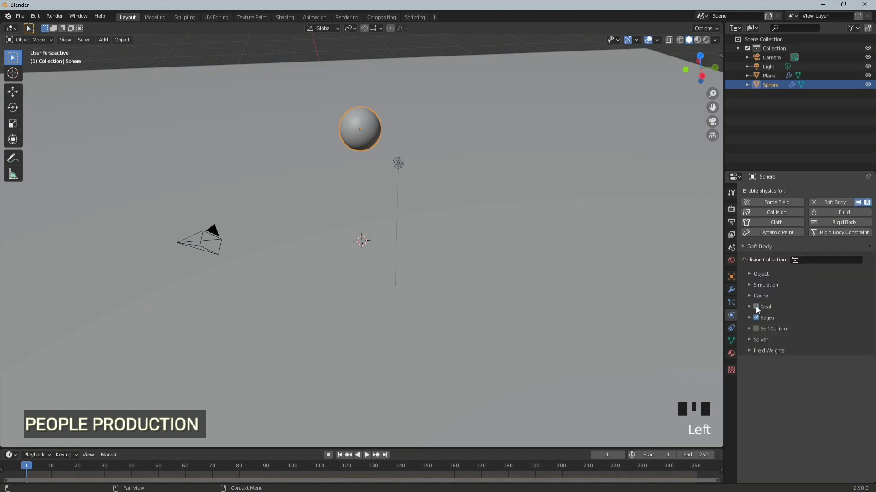
pyautogui.moveTo(750, 318); pyautogui.dragTo(763, 364)
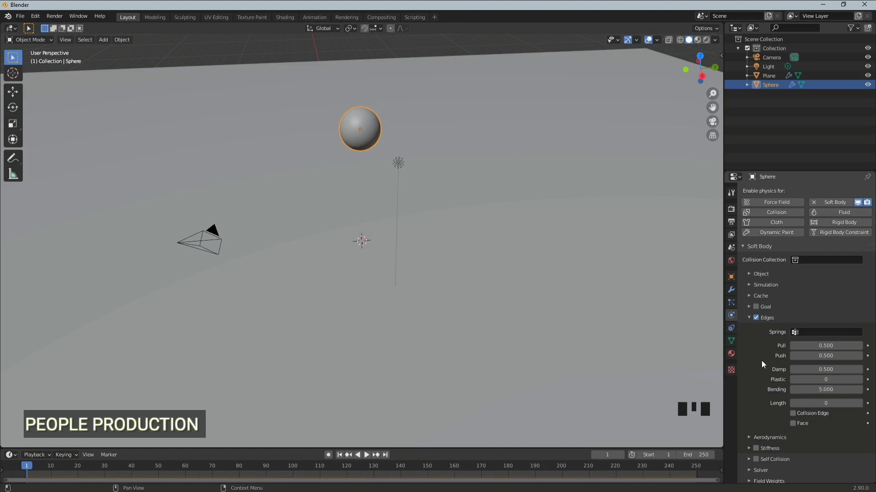
pyautogui.moveTo(754, 298); pyautogui.dragTo(344, 455)
pyautogui.moveTo(367, 456); pyautogui.dragTo(477, 346)
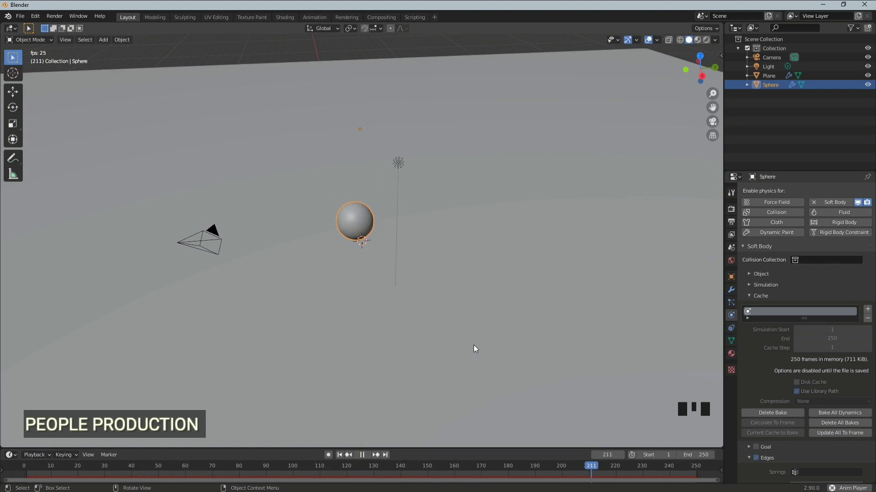
# - Navigate around the sphere and snap into the scene camera view
pyautogui.moveTo(364, 459); pyautogui.dragTo(435, 279)
pyautogui.moveTo(435, 280); pyautogui.dragTo(408, 257)
pyautogui.scroll(3)
pyautogui.moveTo(411, 260); pyautogui.dragTo(425, 266)
pyautogui.press('alt+KP_0')
# - Enable Camera to View in the N panel and reframe the camera around the sphere
pyautogui.press('n')
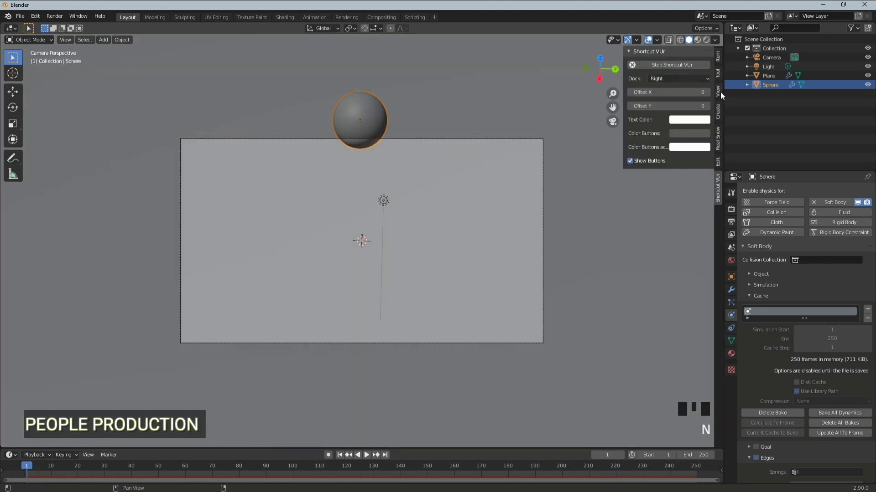
pyautogui.click(723, 93)
pyautogui.click(682, 164)
pyautogui.moveTo(430, 200); pyautogui.dragTo(472, 221)
pyautogui.scroll(-3)
pyautogui.moveTo(455, 216); pyautogui.dragTo(450, 207)
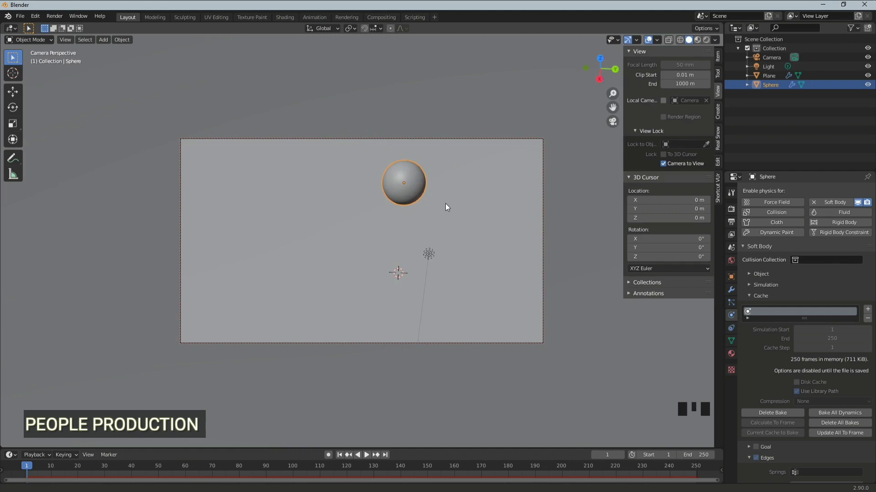
pyautogui.click(671, 168)
# - Play the simulation and switch the viewport to Rendered shading
pyautogui.click(367, 458)
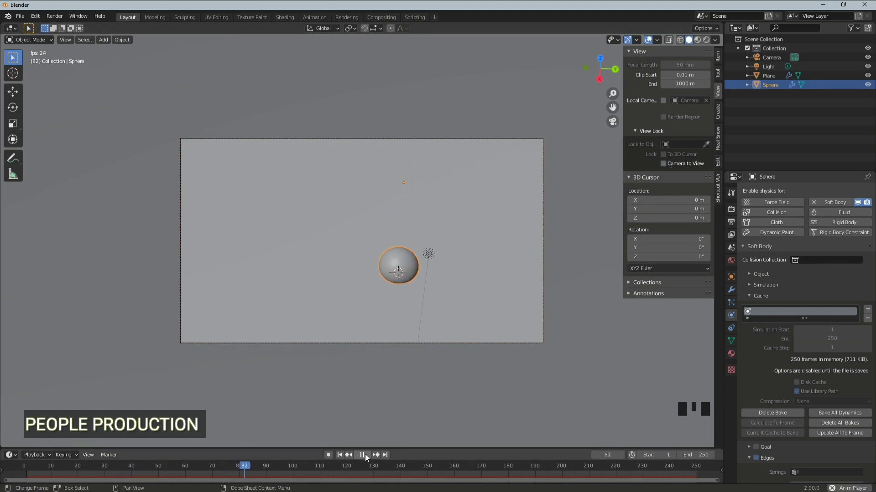
pyautogui.moveTo(368, 458); pyautogui.dragTo(468, 244)
pyautogui.click(429, 251)
# - Raise the light along Z, move it back along Y, and start tinting its colour warm cream
pyautogui.press('g')
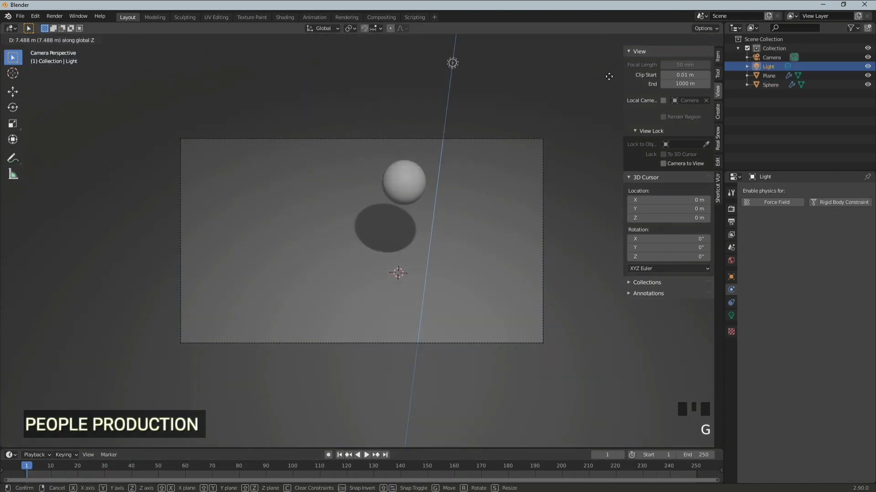
pyautogui.click(453, 70)
pyautogui.click(454, 63)
pyautogui.press('g')
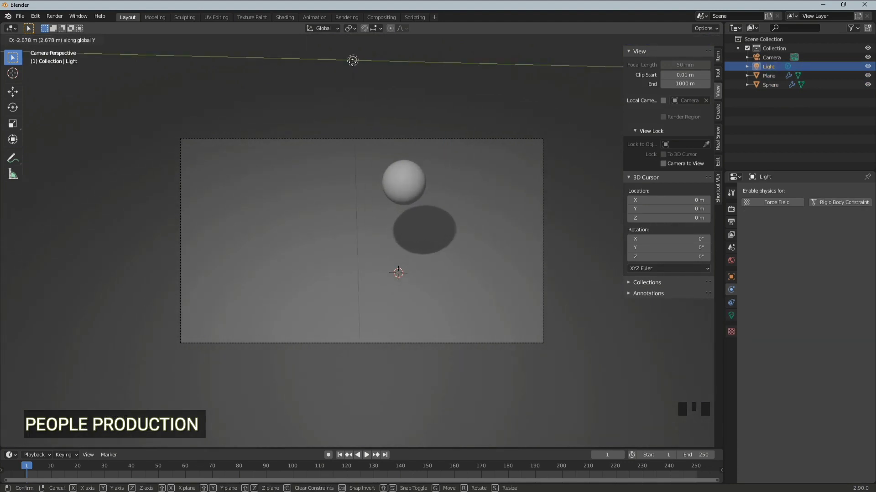
pyautogui.click(743, 313)
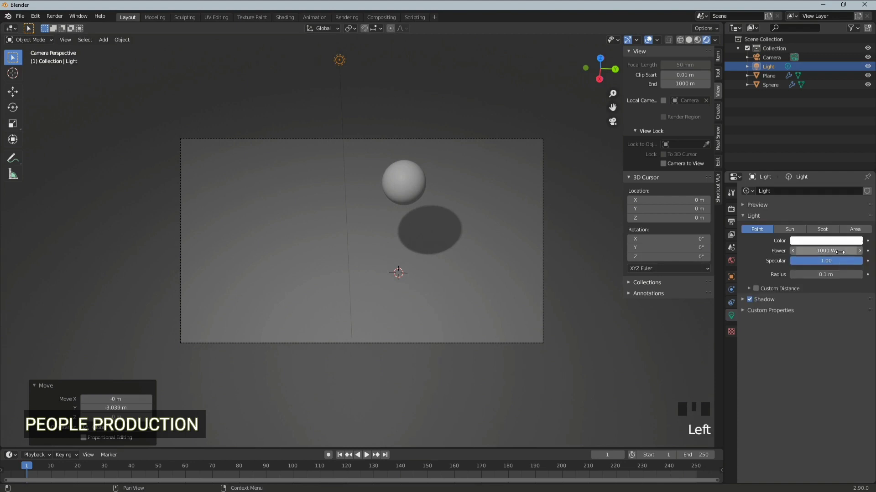
pyautogui.click(844, 241)
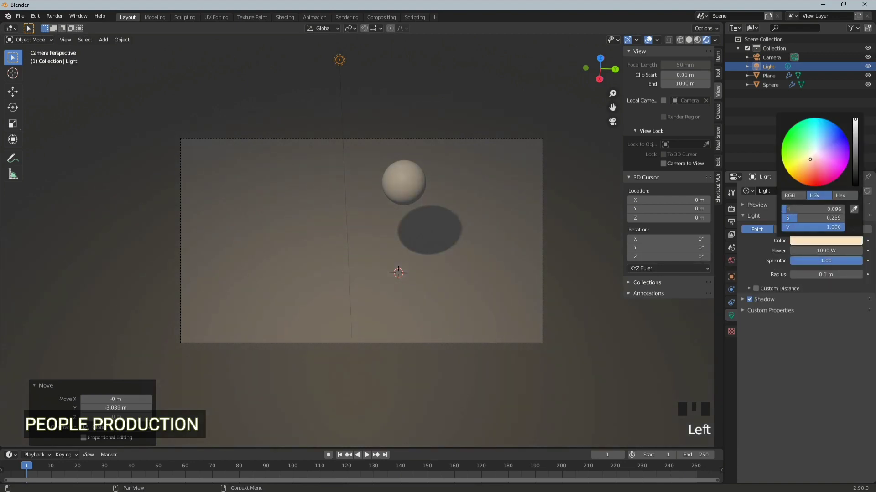
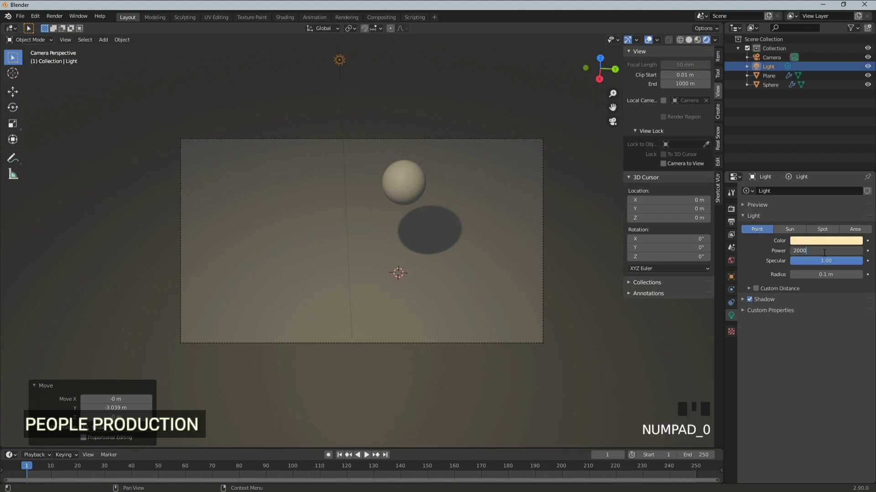
# - Give the ground plane a new material with a dull tan base colour
pyautogui.click(480, 269)
pyautogui.click(637, 343)
pyautogui.click(734, 354)
pyautogui.click(812, 232)
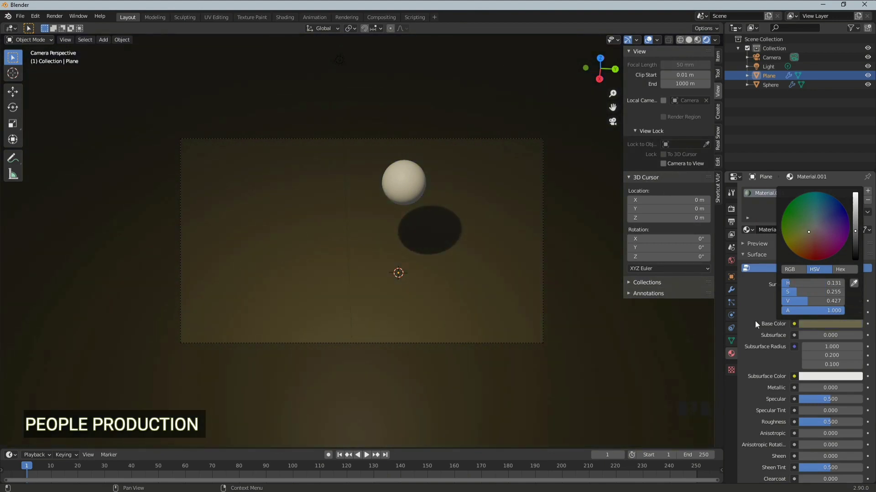
pyautogui.click(417, 185)
# - Give the sphere a new bright red material with lowered specular and roughness
pyautogui.click(733, 359)
pyautogui.moveTo(823, 231); pyautogui.dragTo(826, 326)
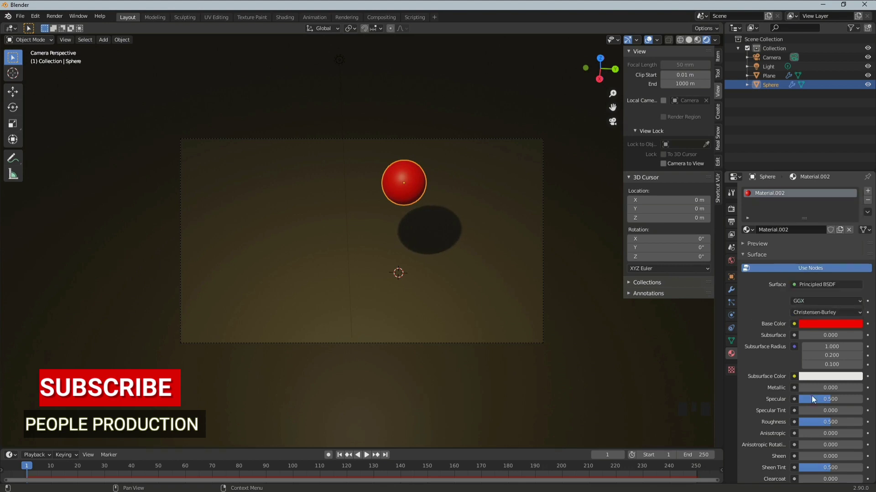
pyautogui.moveTo(802, 375); pyautogui.dragTo(832, 423)
pyautogui.moveTo(802, 376); pyautogui.dragTo(435, 229)
pyautogui.press('KP_0')
pyautogui.scroll(-3)
pyautogui.click(385, 75)
# - Turn the light into a strength-5 sun and rotate it to cast a small shadow under the sphere
pyautogui.press('r')
pyautogui.click(387, 73)
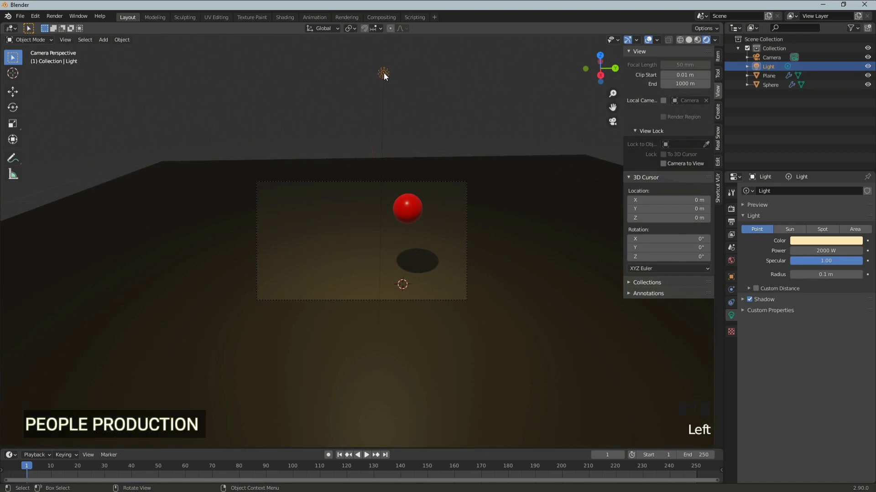
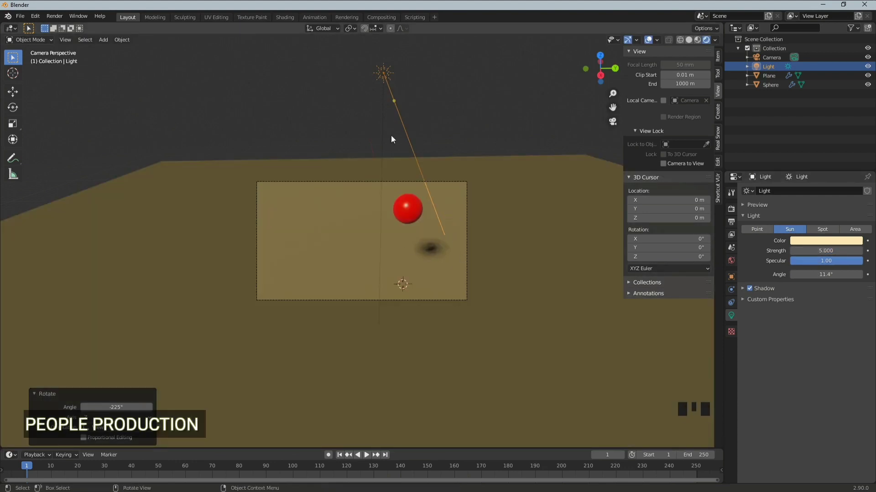
pyautogui.press('r')
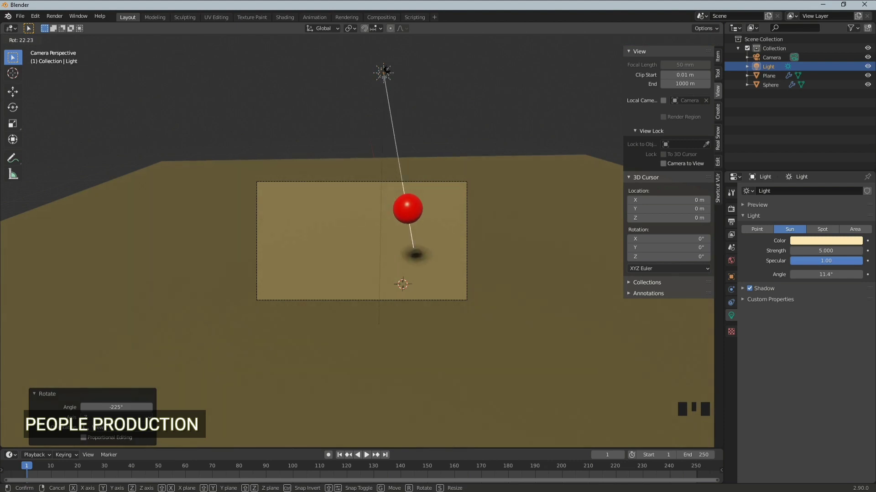
pyautogui.scroll(3)
pyautogui.moveTo(365, 459); pyautogui.dragTo(438, 401)
pyautogui.moveTo(366, 455); pyautogui.dragTo(735, 216)
# - Return to frame 1 and enable Ambient Occlusion in the Eevee render settings
pyautogui.click(812, 193)
pyautogui.click(751, 257)
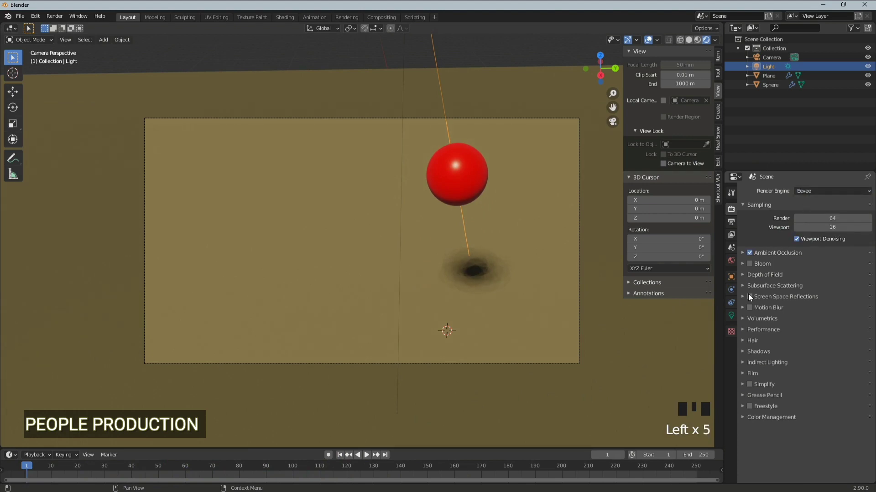
pyautogui.moveTo(745, 298); pyautogui.dragTo(798, 310)
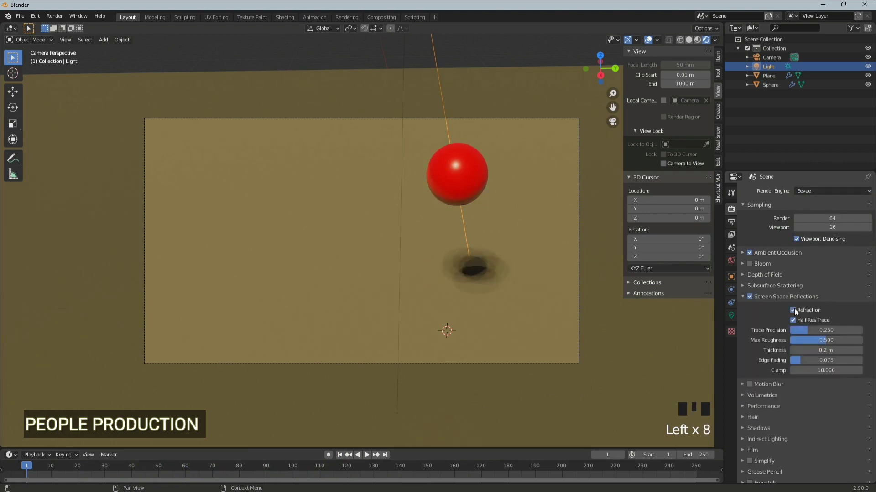
pyautogui.scroll(-3)
pyautogui.moveTo(744, 414); pyautogui.dragTo(816, 404)
# - Enable Screen Space Reflections with trace precision 0.207 and adjust Shadows
pyautogui.scroll(-3)
pyautogui.click(806, 411)
pyautogui.click(806, 412)
pyautogui.moveTo(836, 393); pyautogui.dragTo(803, 444)
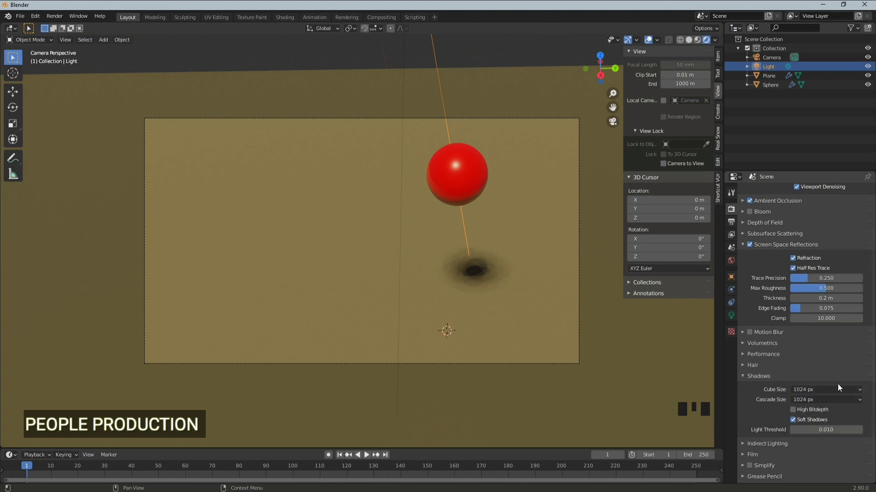
pyautogui.scroll(-3)
pyautogui.scroll(3)
# - Play the animation to watch the red sphere land through the camera view
pyautogui.click(751, 246)
pyautogui.moveTo(746, 248); pyautogui.dragTo(753, 246)
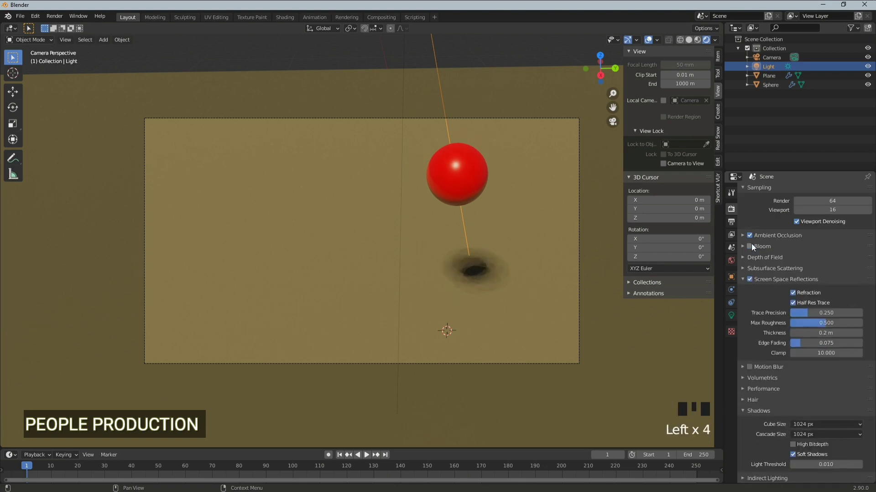
pyautogui.moveTo(807, 316); pyautogui.dragTo(554, 277)
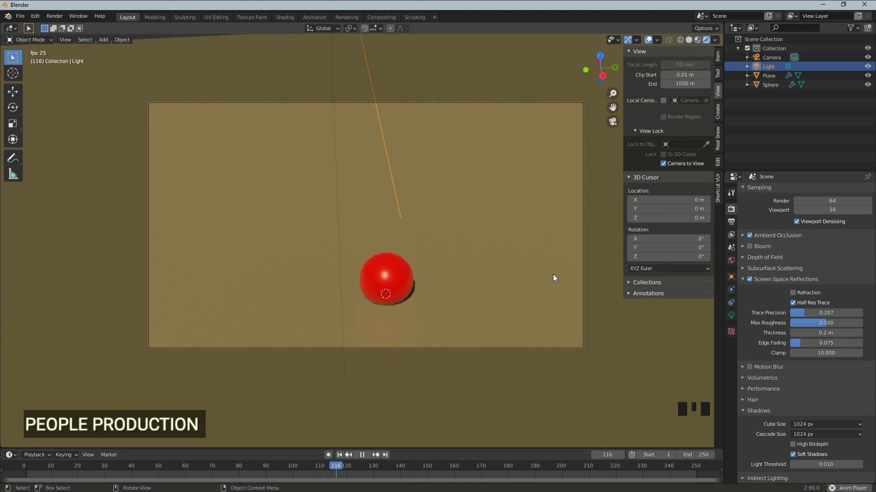
# - Enable Render Region and point the output path to a new 'Render 01' folder with file name 01
pyautogui.moveTo(367, 459); pyautogui.dragTo(733, 227)
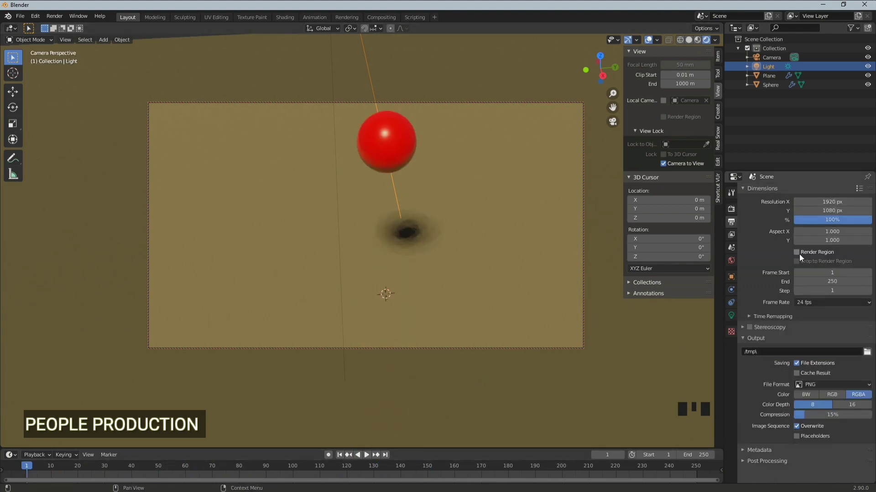
pyautogui.scroll(3)
pyautogui.click(799, 254)
pyautogui.moveTo(869, 355); pyautogui.dragTo(257, 157)
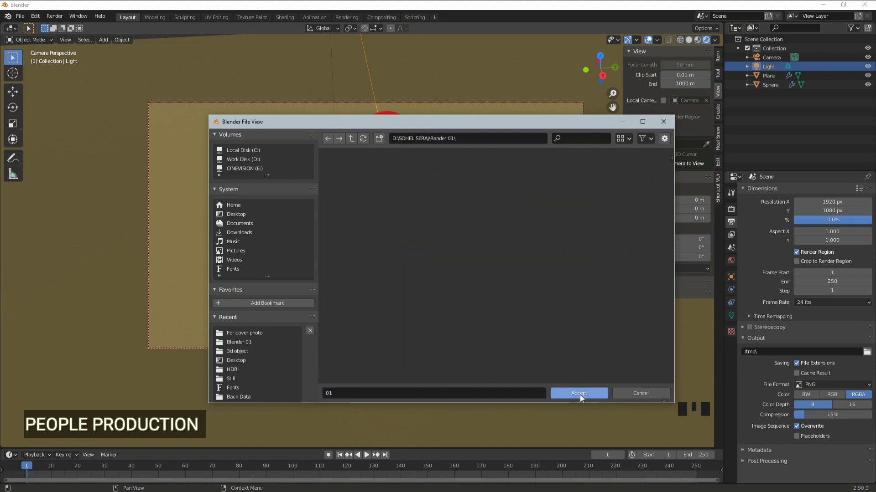
pyautogui.moveTo(869, 389); pyautogui.dragTo(842, 434)
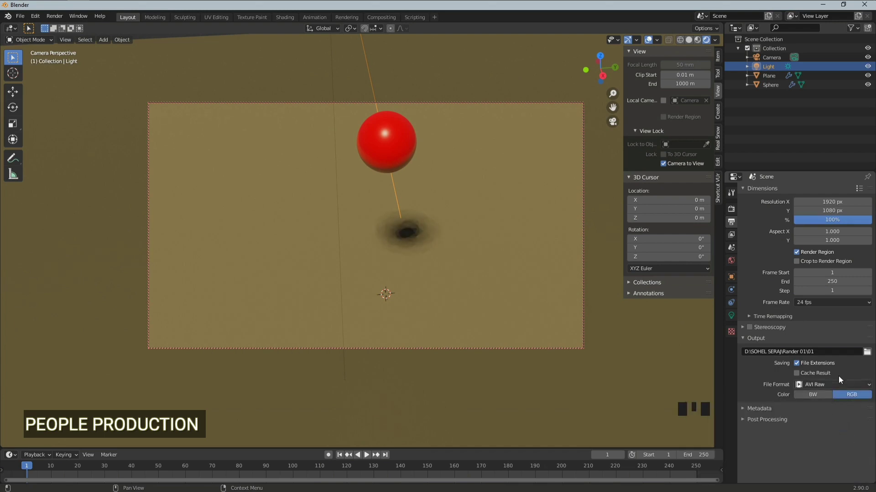